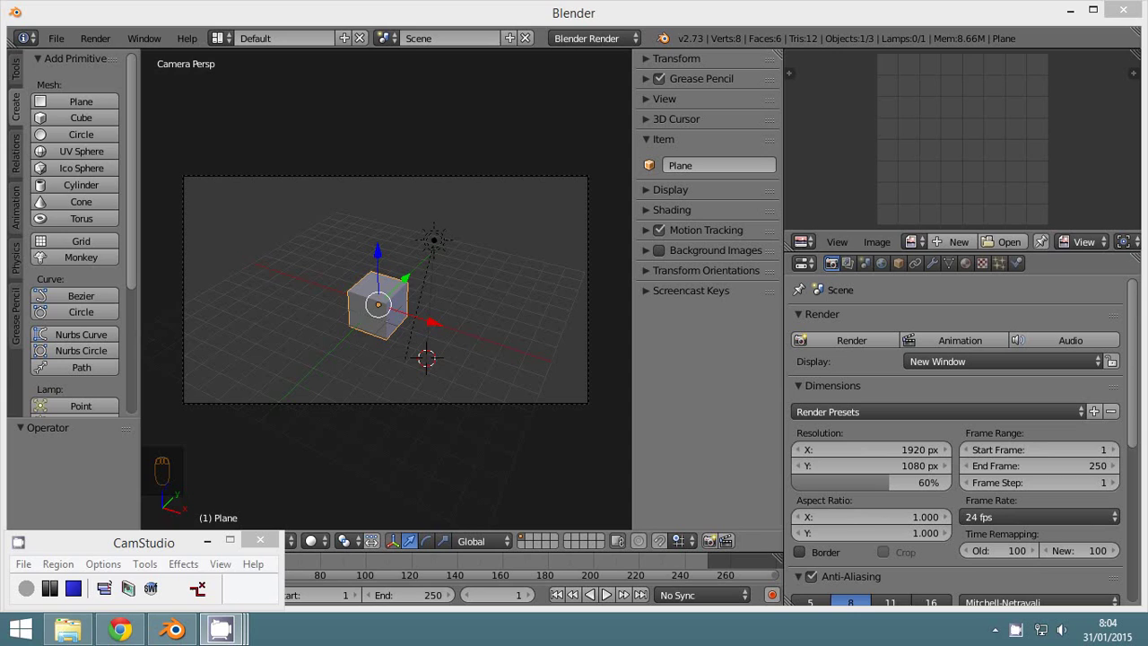
Shrink the default cube to a small size.
{"action": "left_click", "coordinate": [881, 164]}
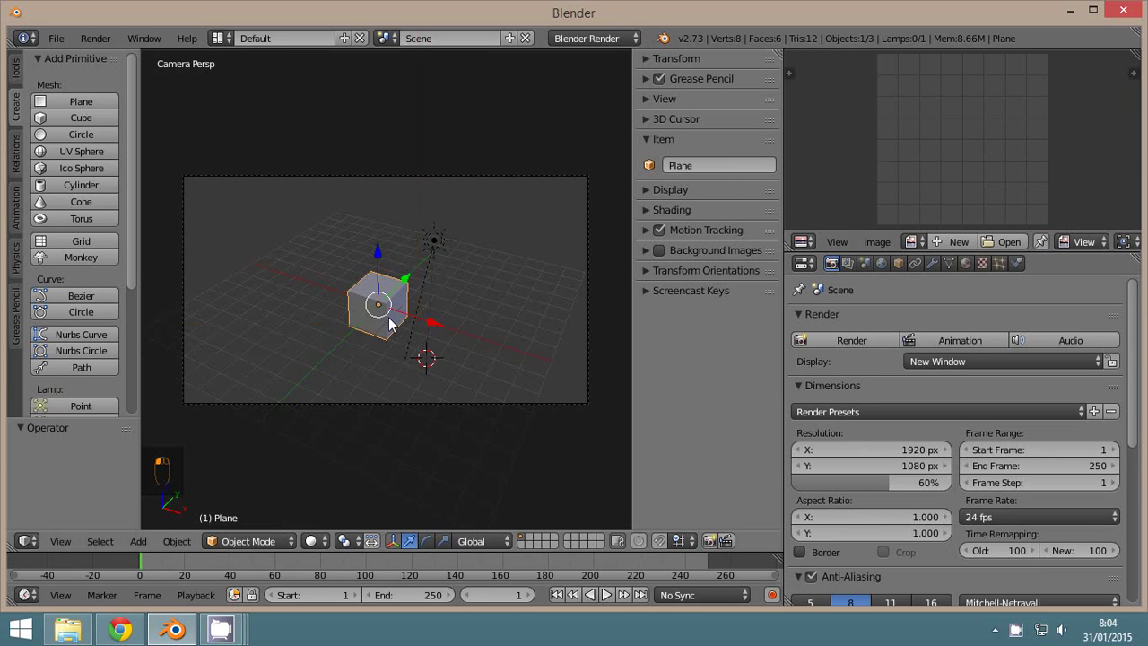
{"action": "key", "text": "s"}
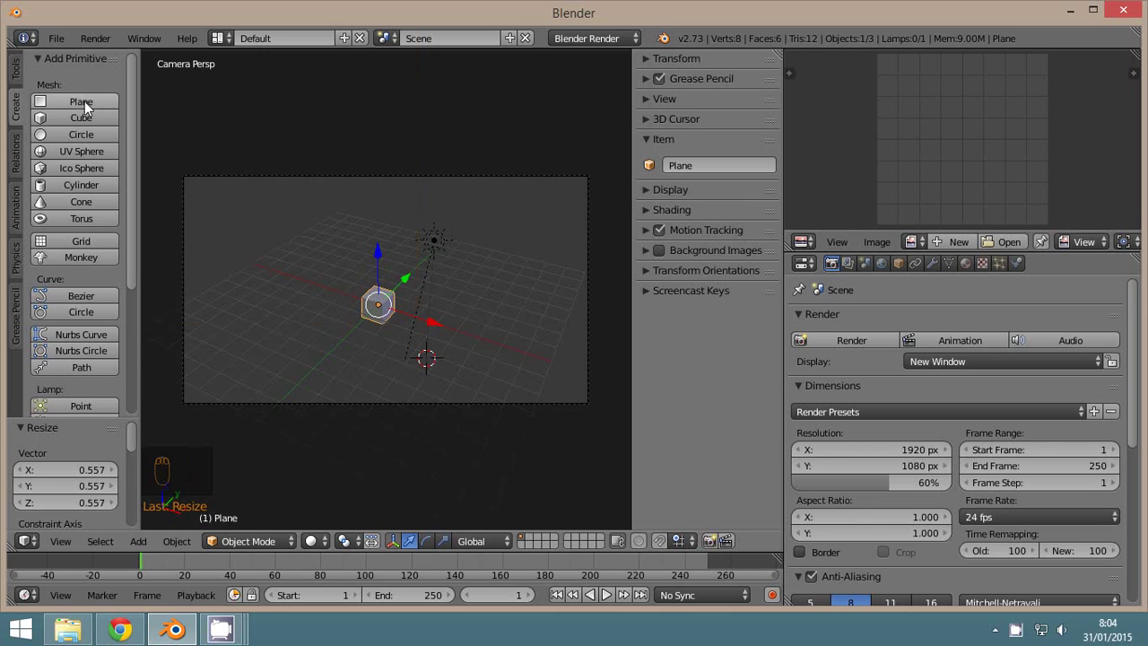
Add a plane, centre it at the origin with Alt+G and scale it up into a large ground.
{"action": "left_click", "coordinate": [84, 111]}
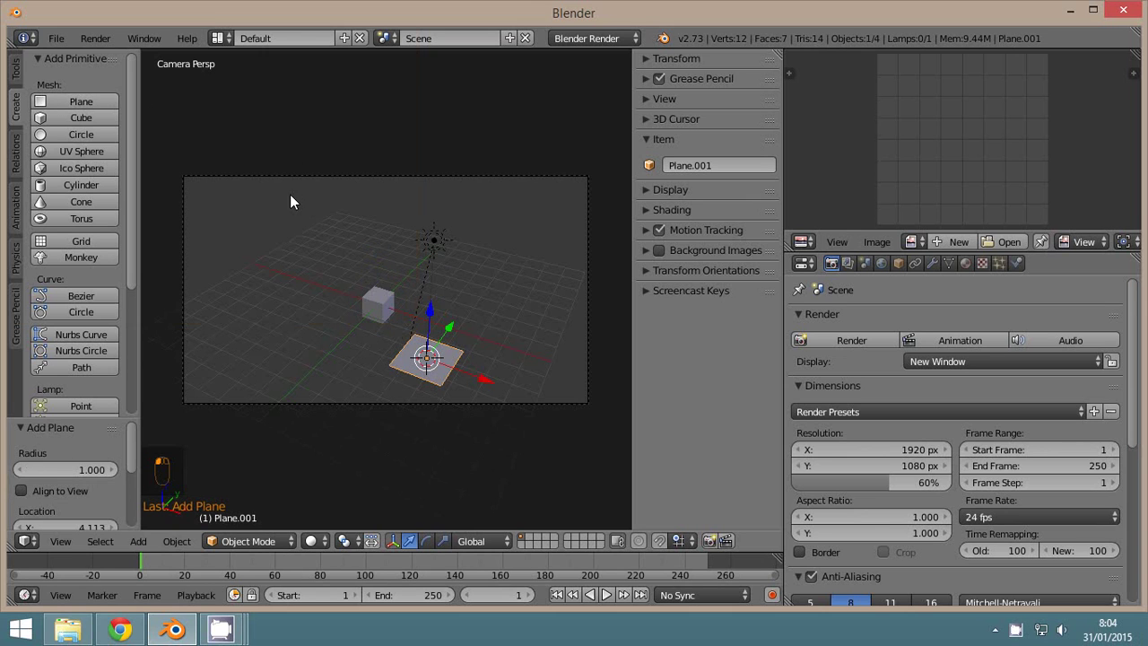
{"action": "key", "text": "alt+g"}
{"action": "key", "text": "s"}
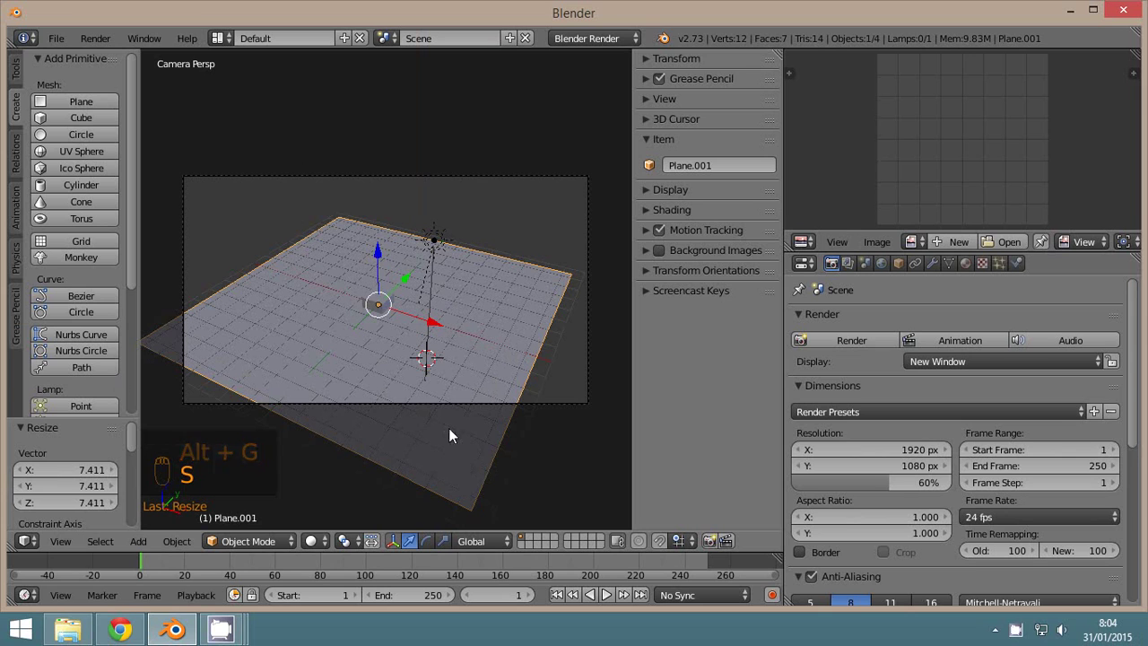
Subdivide the plane three times into an 8-by-8 grid of 64 faces.
{"action": "left_click", "coordinate": [244, 547]}
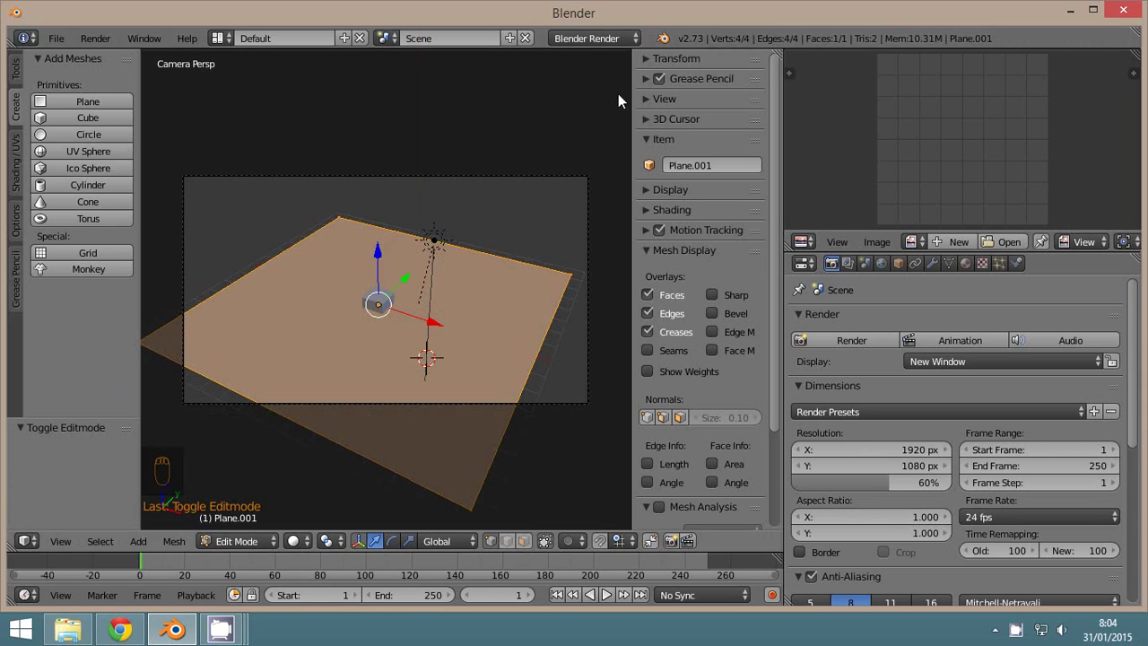
{"action": "key", "text": "w"}
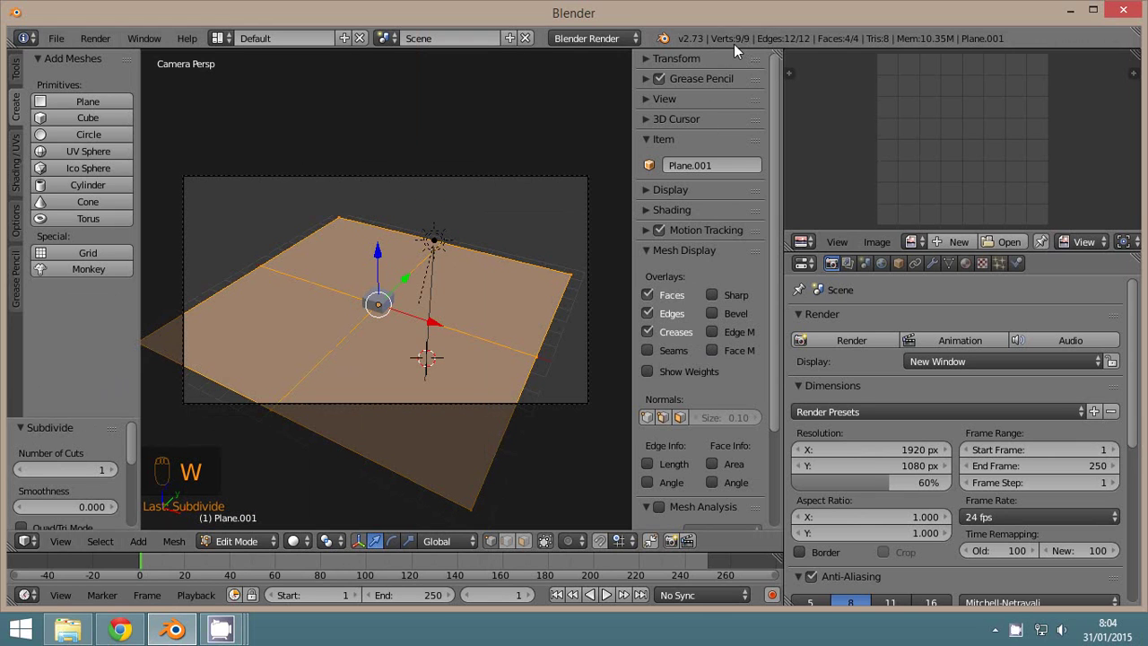
{"action": "key", "text": "w"}
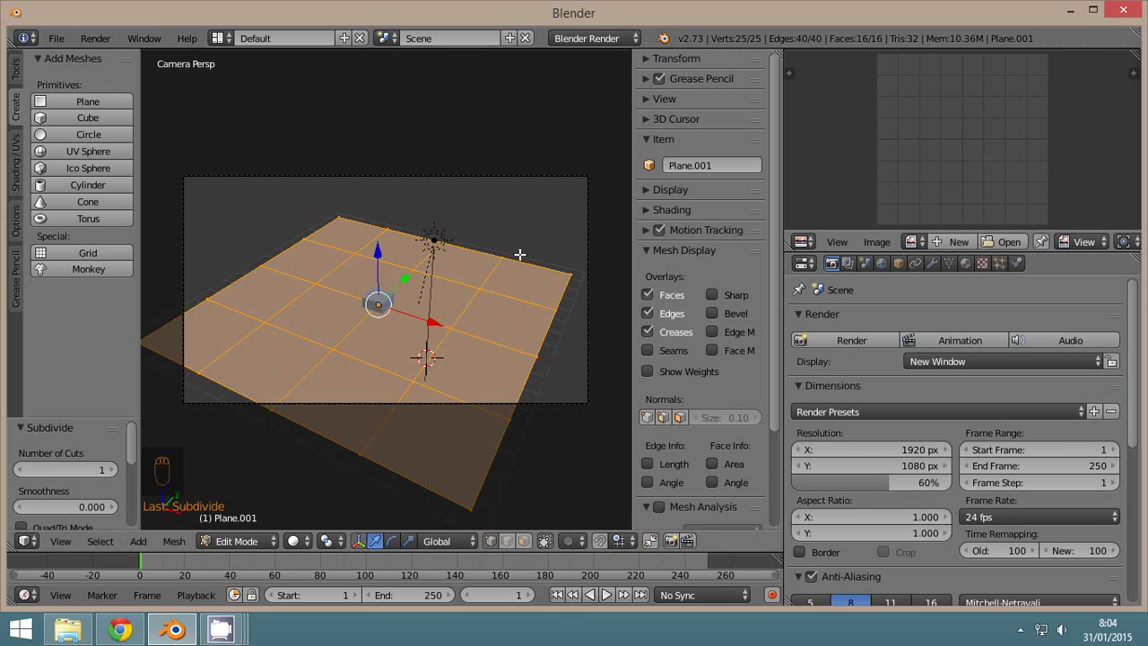
{"action": "key", "text": "w"}
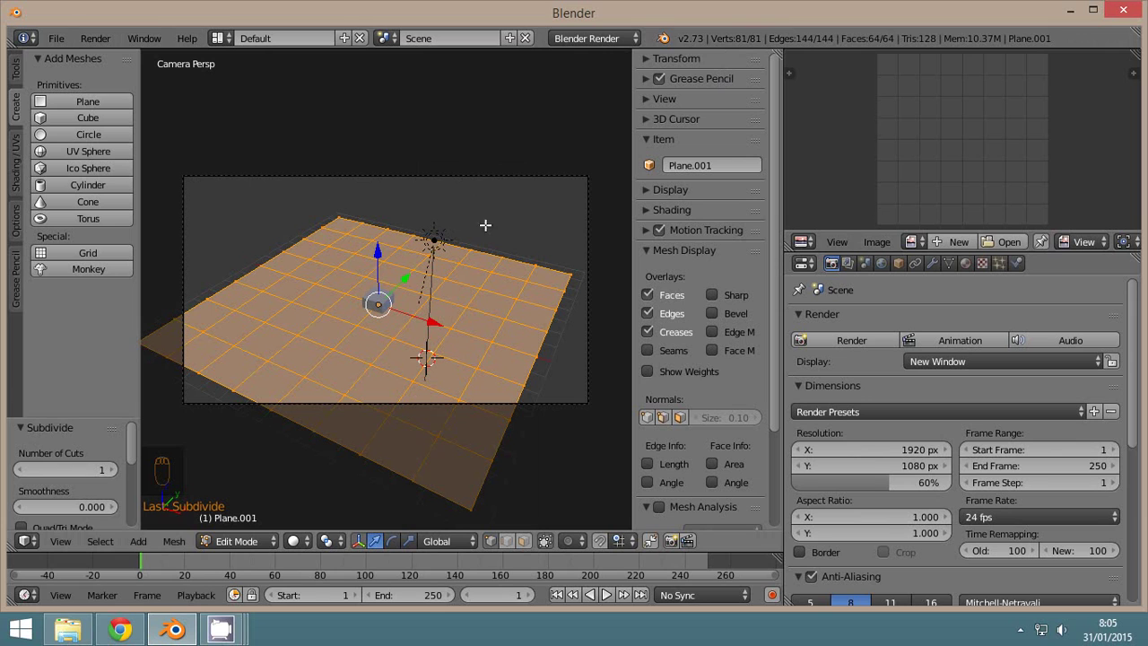
Select the cube then the plane and parent the cube to the plane with Ctrl+P > Object.
{"action": "left_click", "coordinate": [237, 554]}
{"action": "right_click", "coordinate": [373, 314]}
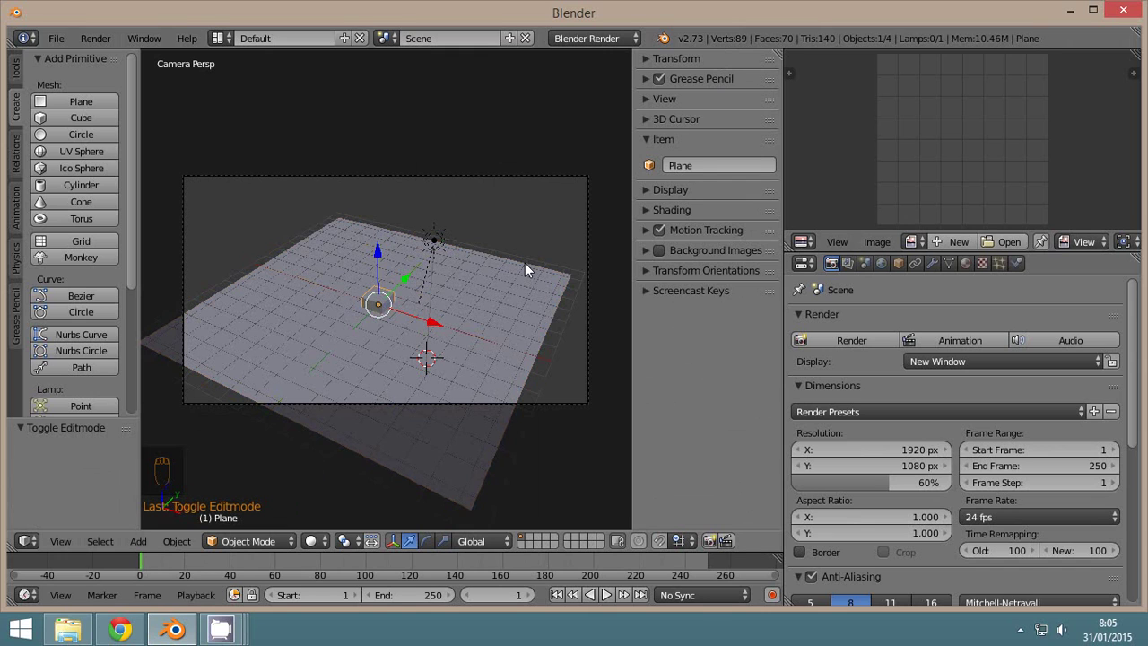
{"action": "right_click", "coordinate": [529, 272]}
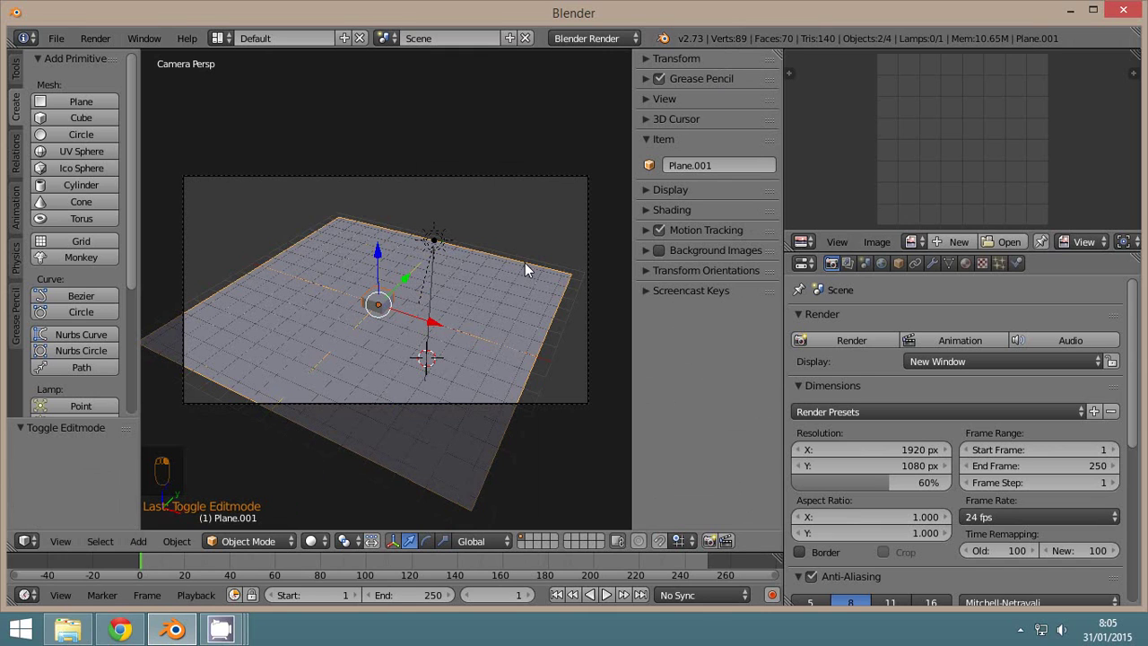
{"action": "key", "text": "ctrl+p"}
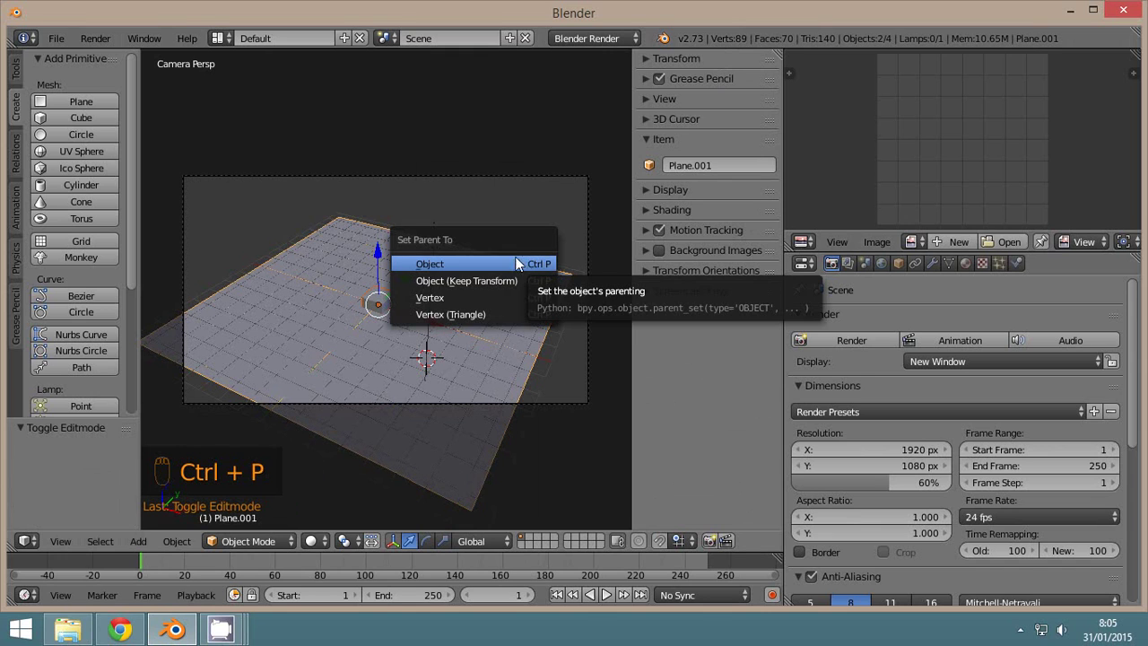
{"action": "key", "text": "z"}
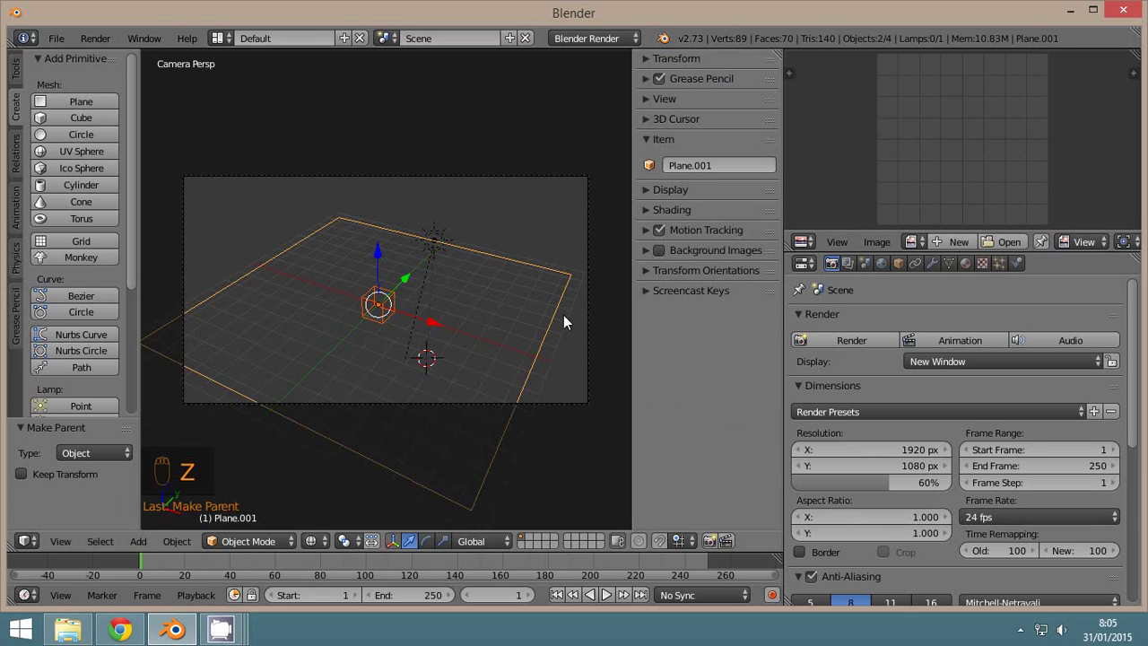
Select the ground plane and adjust the view around it.
{"action": "right_click", "coordinate": [551, 329]}
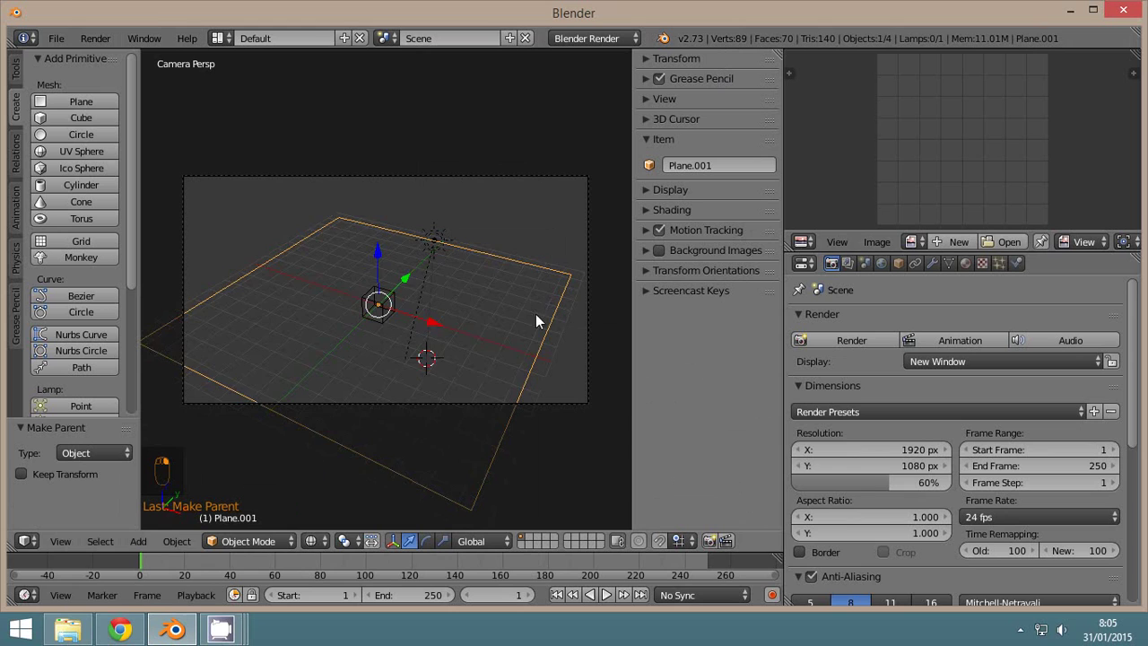
{"action": "key", "text": "z"}
{"action": "middle_click", "coordinate": [544, 298]}
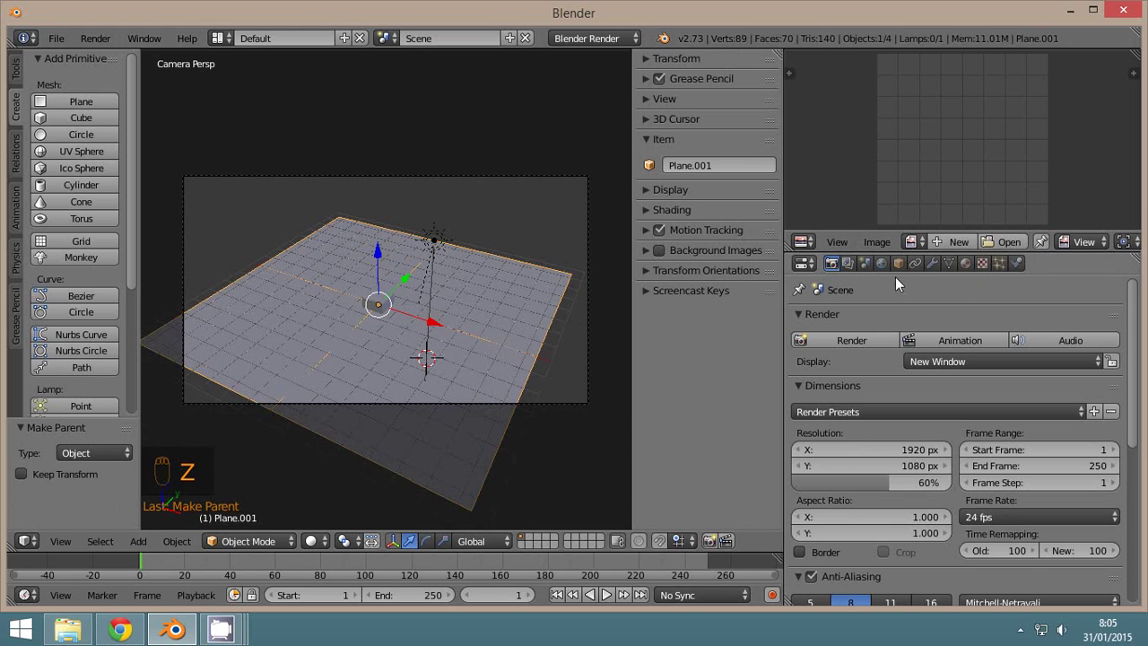
In the plane's Object properties, set Duplication to Verts so the cube repeats at every vertex.
{"action": "left_click", "coordinate": [897, 271]}
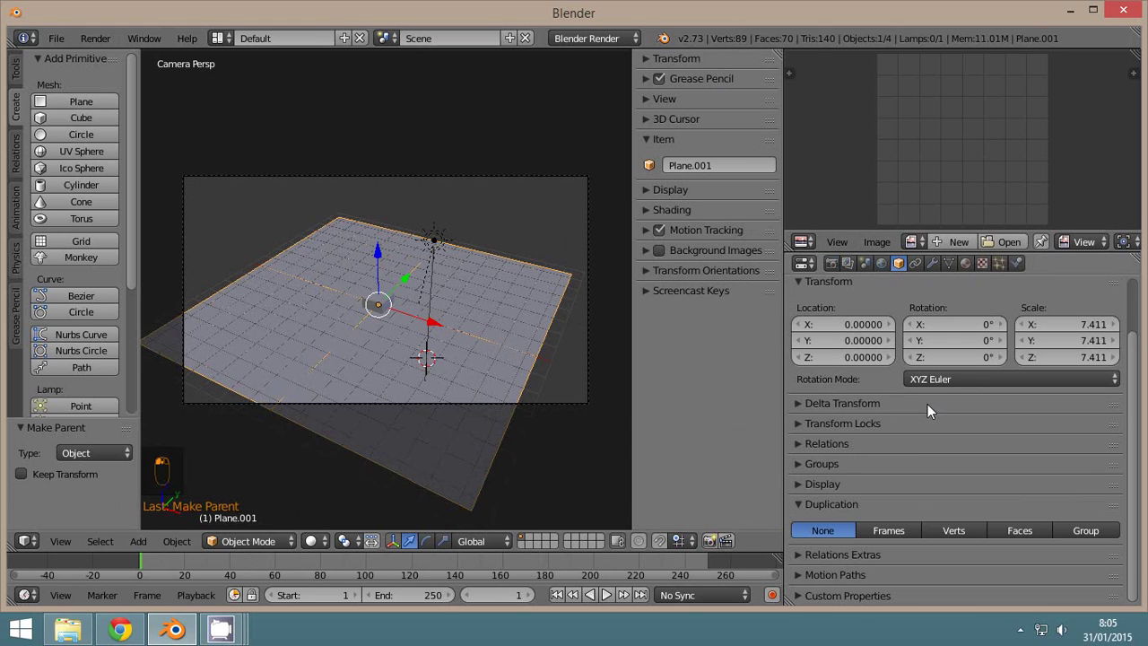
{"action": "left_click_drag", "start_coordinate": [944, 435], "coordinate": [622, 374]}
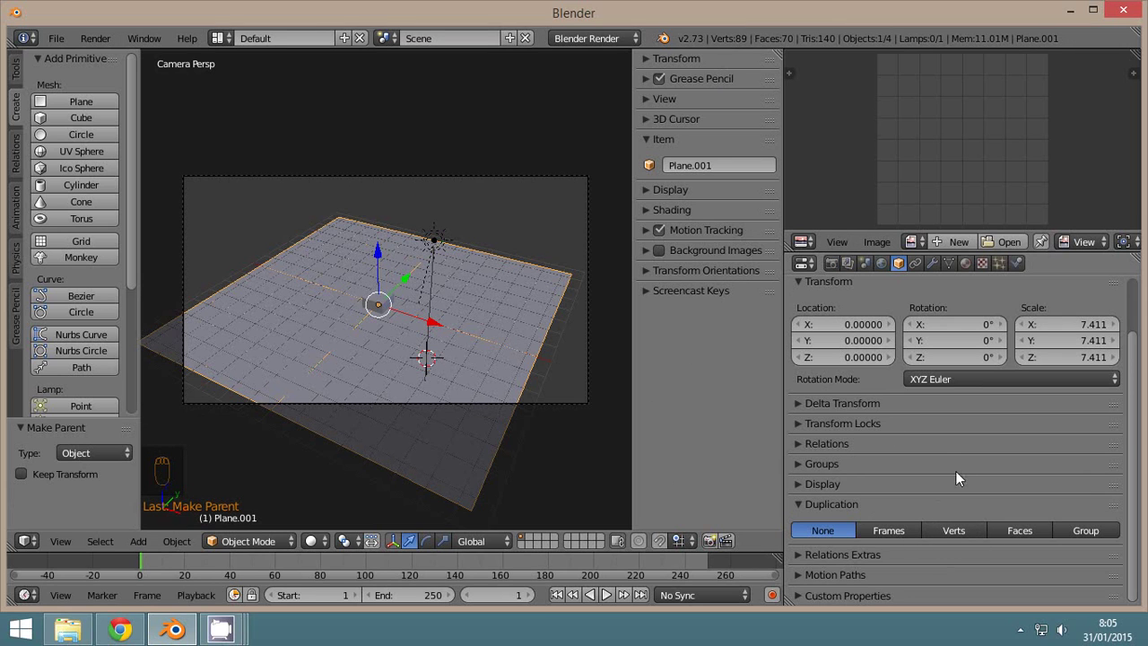
{"action": "left_click", "coordinate": [967, 540]}
Switch to orthographic view and orbit around the resulting grid of cubes.
{"action": "key", "text": "z"}
{"action": "right_click", "coordinate": [342, 284]}
{"action": "left_click_drag", "start_coordinate": [342, 285], "coordinate": [506, 332]}
{"action": "key", "text": "z"}
{"action": "left_click_drag", "start_coordinate": [554, 306], "coordinate": [411, 418]}
{"action": "left_click_drag", "start_coordinate": [309, 468], "coordinate": [449, 367]}
{"action": "key", "text": "g"}
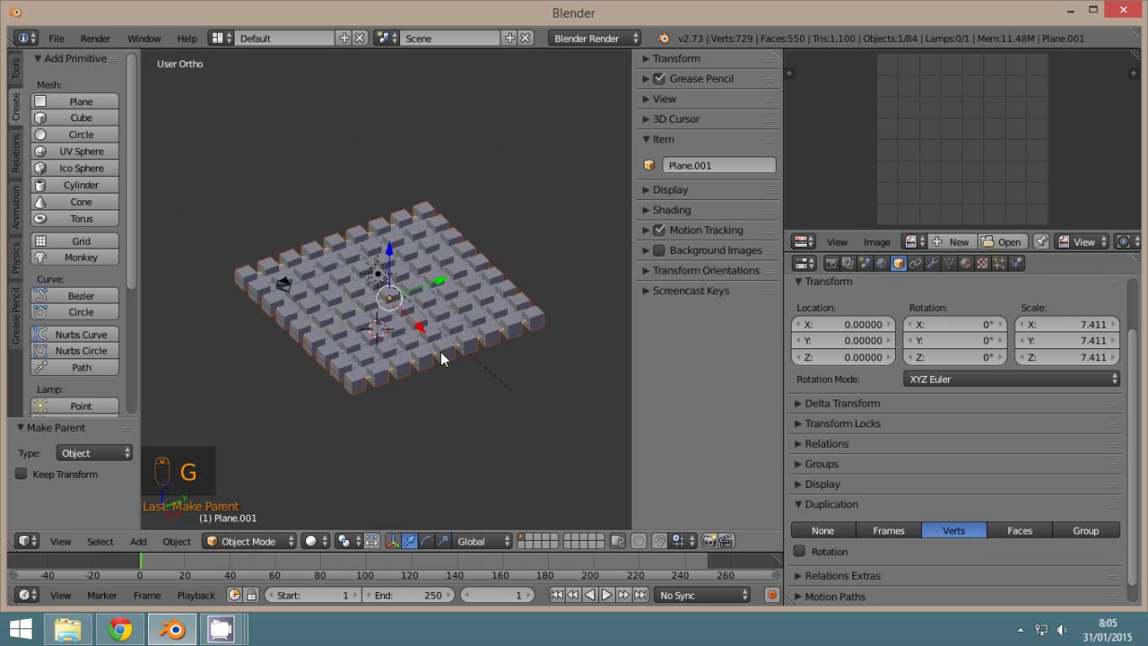
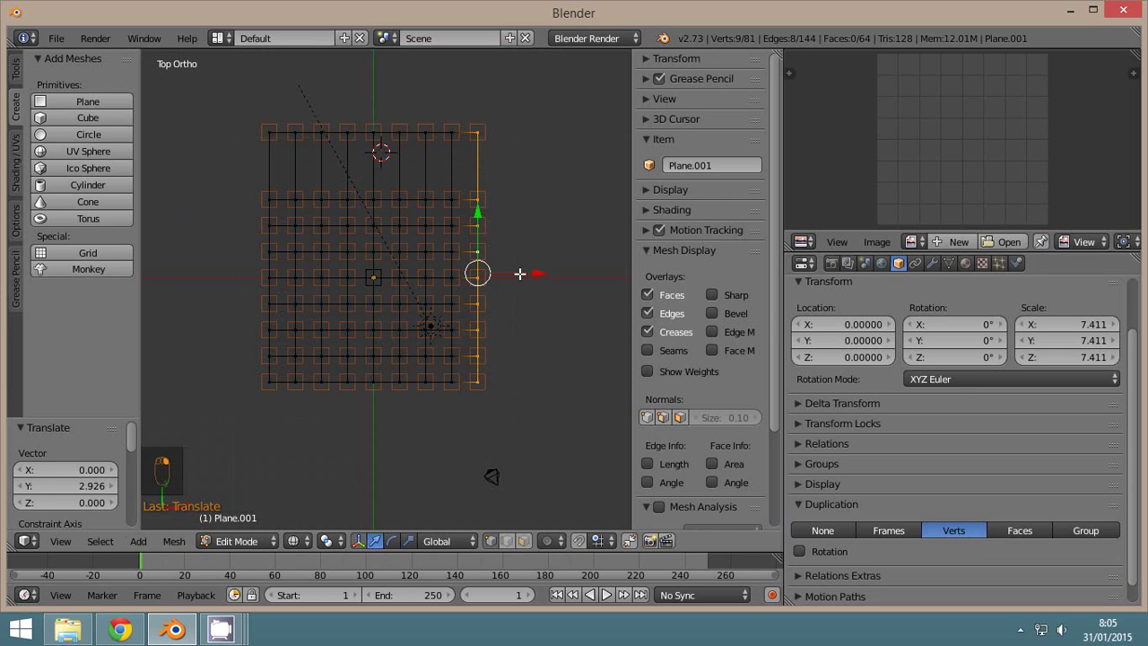
Confirm the vertex move, leave Edit Mode and orbit around the cube grid.
{"action": "left_click", "coordinate": [544, 277]}
{"action": "key", "text": "z"}
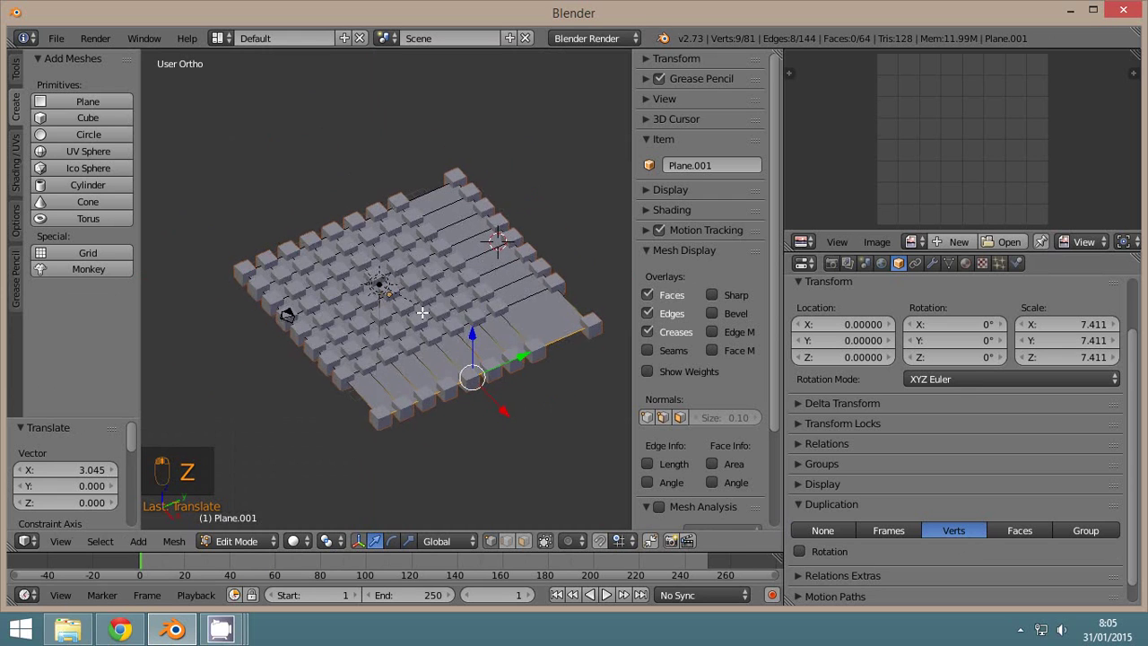
{"action": "left_click", "coordinate": [247, 545]}
{"action": "key", "text": "z"}
{"action": "key", "text": "z"}
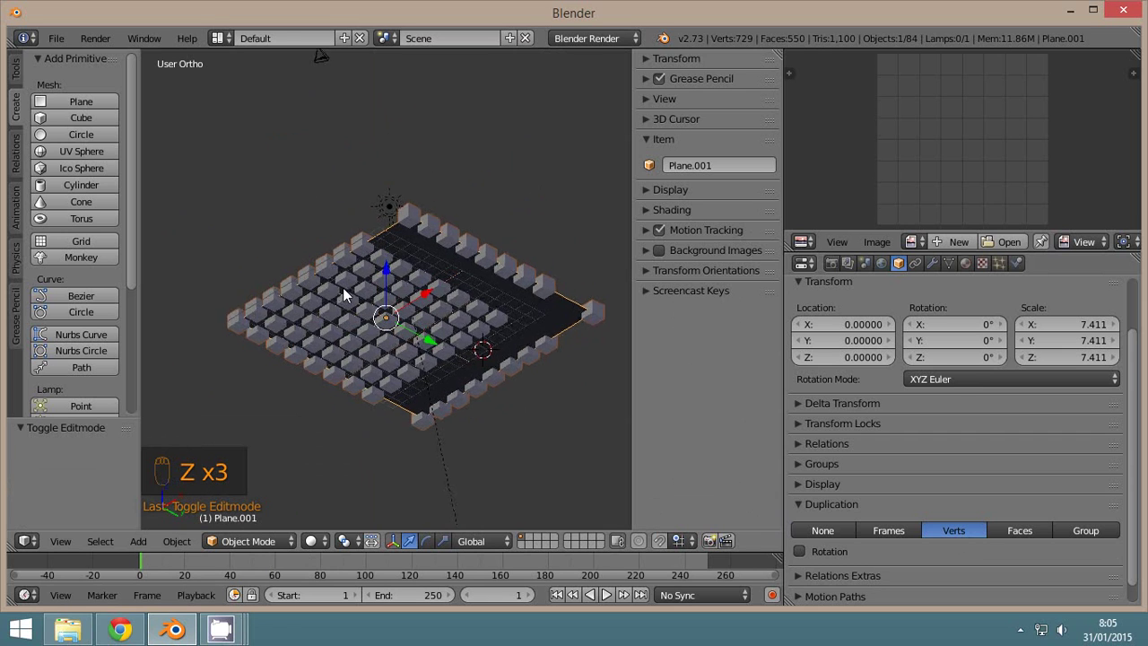
{"action": "left_click_drag", "start_coordinate": [346, 470], "coordinate": [409, 285]}
Go to Top view, select the plane and enter Edit Mode on its 9-by-9 vertex grid.
{"action": "key", "text": "KP_7"}
{"action": "key", "text": "z"}
{"action": "left_click", "coordinate": [243, 506]}
{"action": "right_click", "coordinate": [382, 321]}
{"action": "key", "text": "o"}
{"action": "key", "text": "g"}
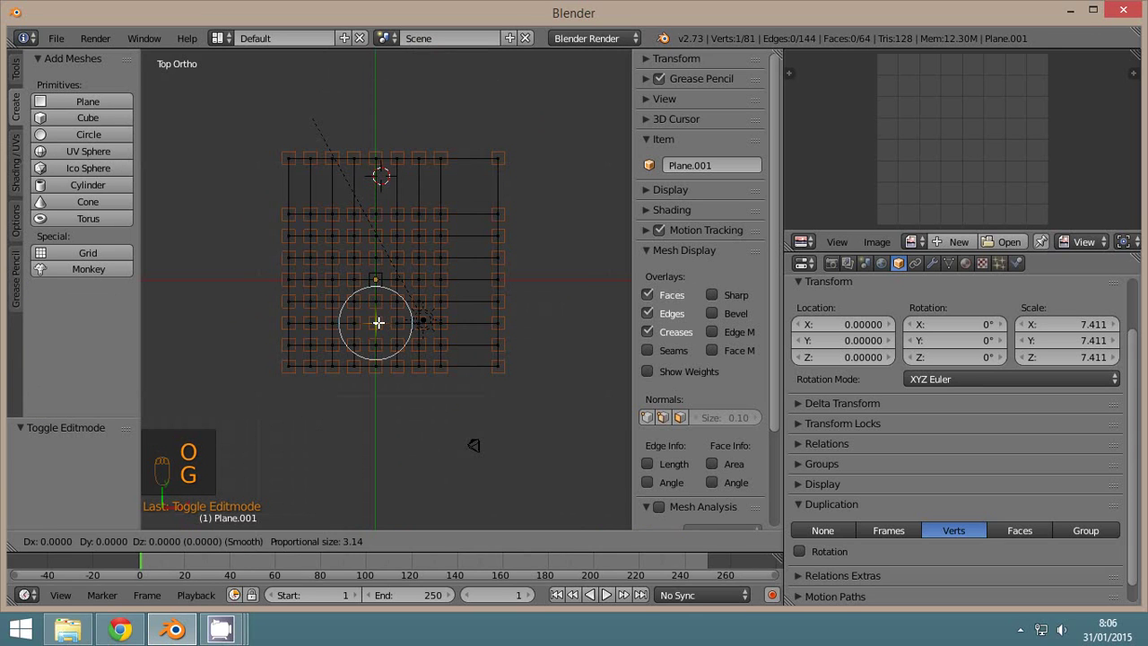
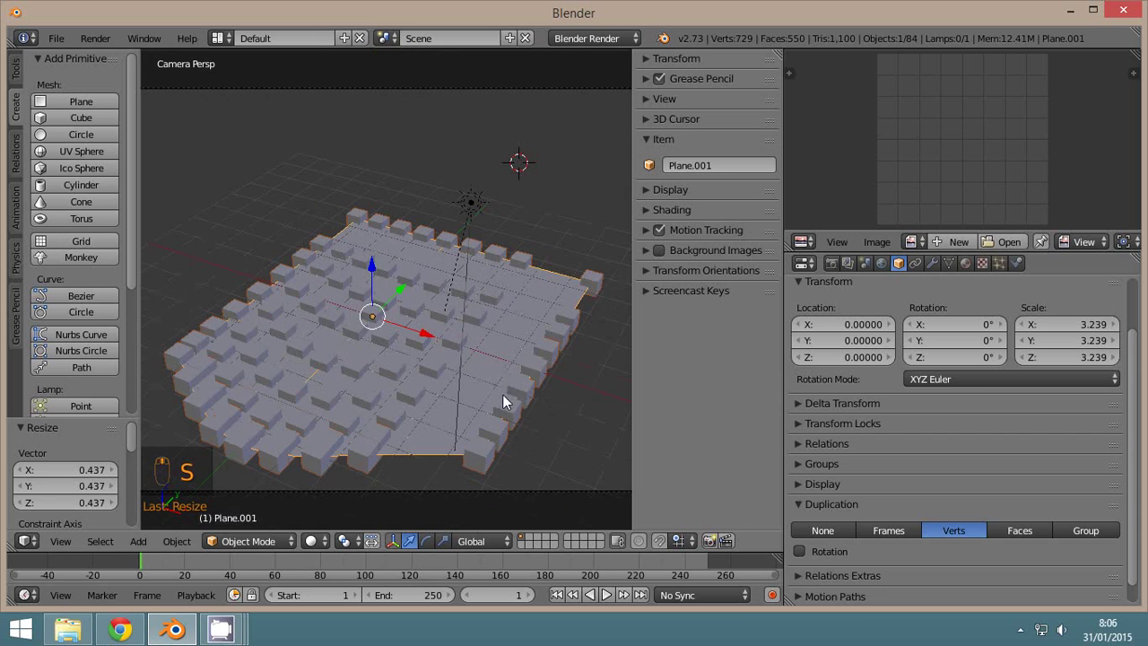
Select the small cube and enter Edit Mode to extrude its top face.
{"action": "middle_click", "coordinate": [537, 323]}
{"action": "key", "text": "z"}
{"action": "right_click", "coordinate": [433, 210]}
{"action": "left_click", "coordinate": [238, 541]}
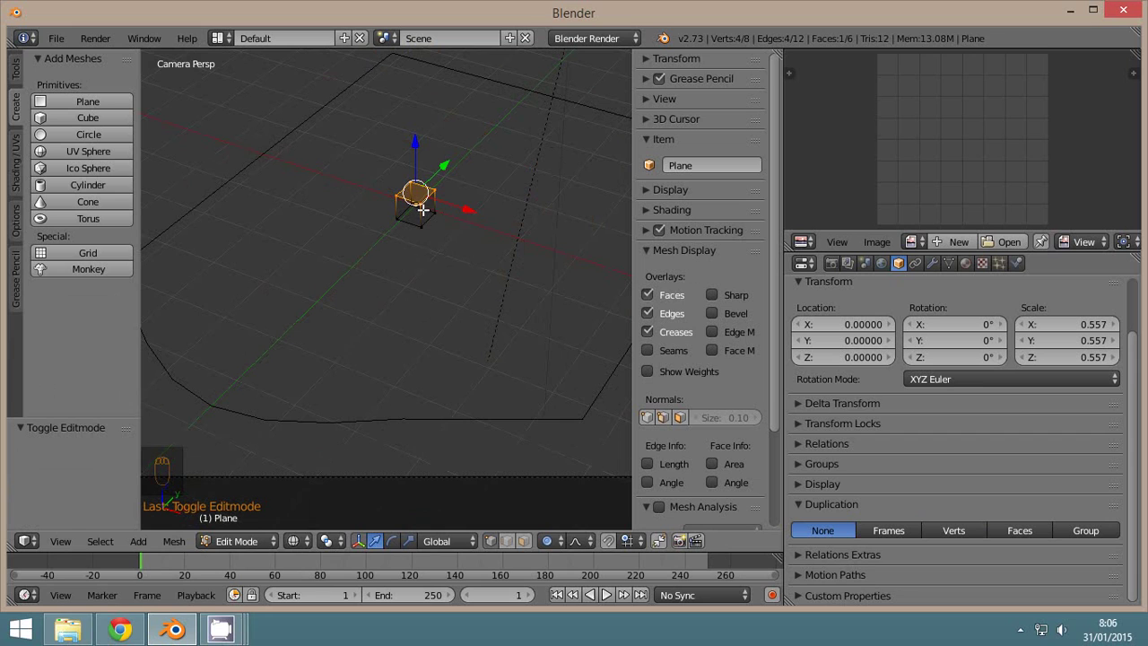
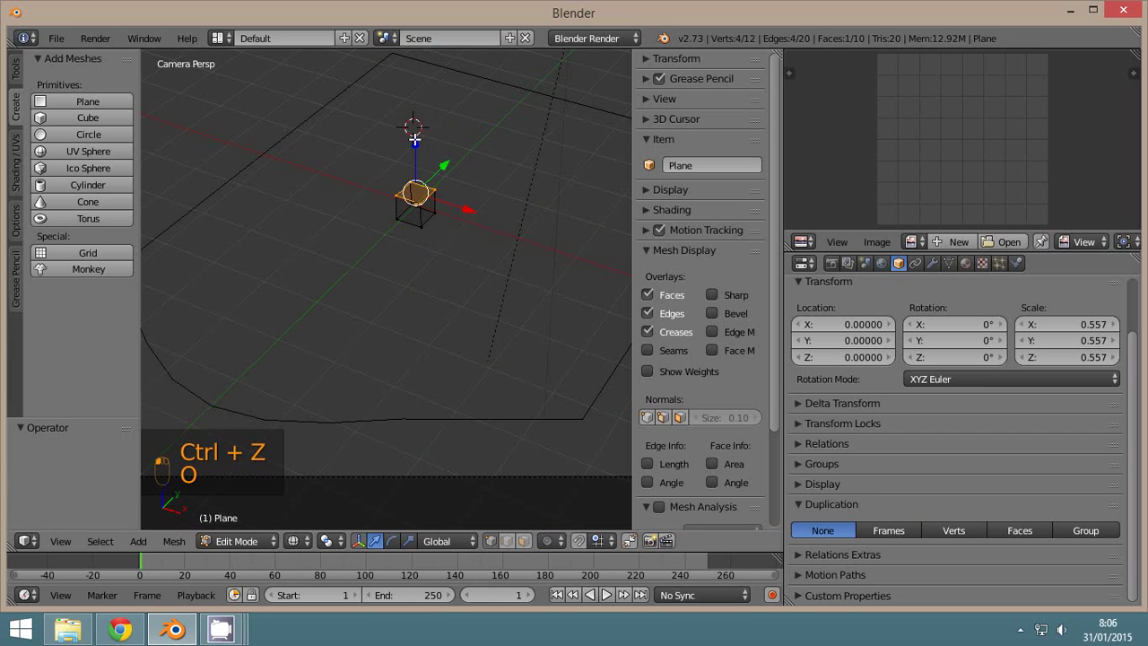
Scale the extruded top face to a point and leave Edit Mode to see the spikes.
{"action": "key", "text": "s"}
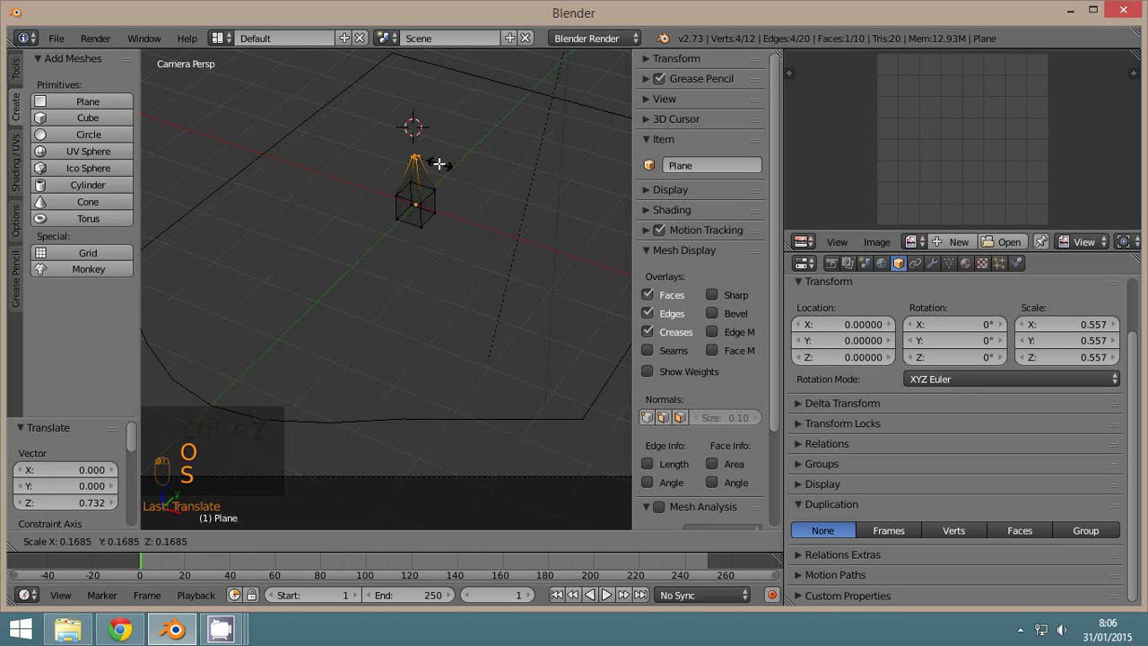
{"action": "left_click", "coordinate": [232, 543]}
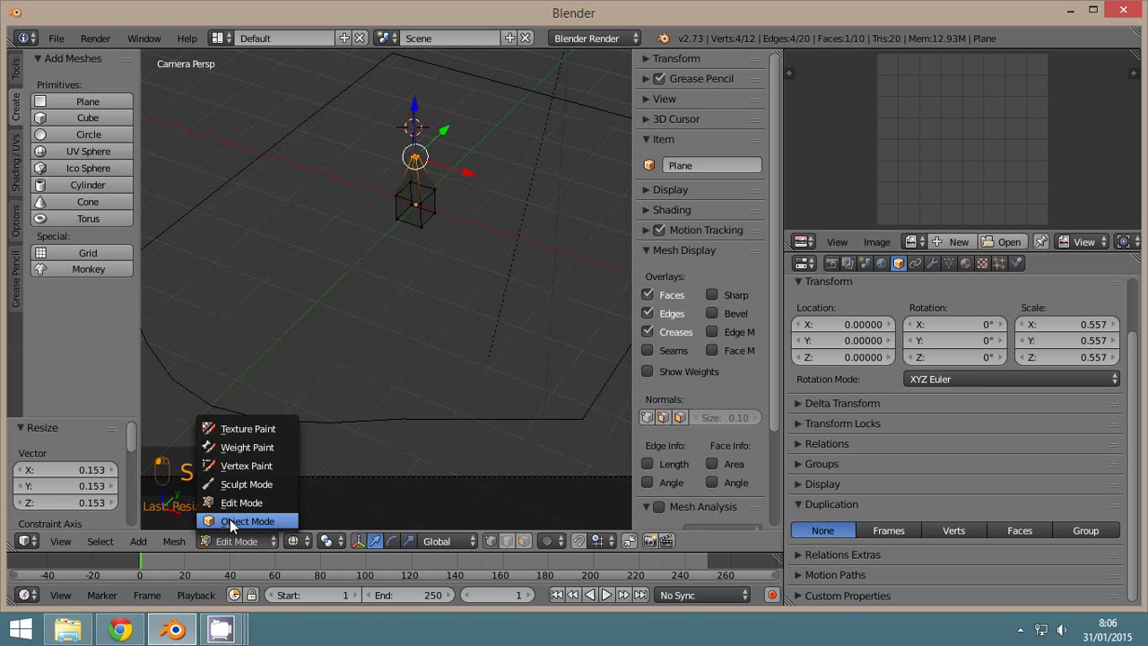
{"action": "key", "text": "z"}
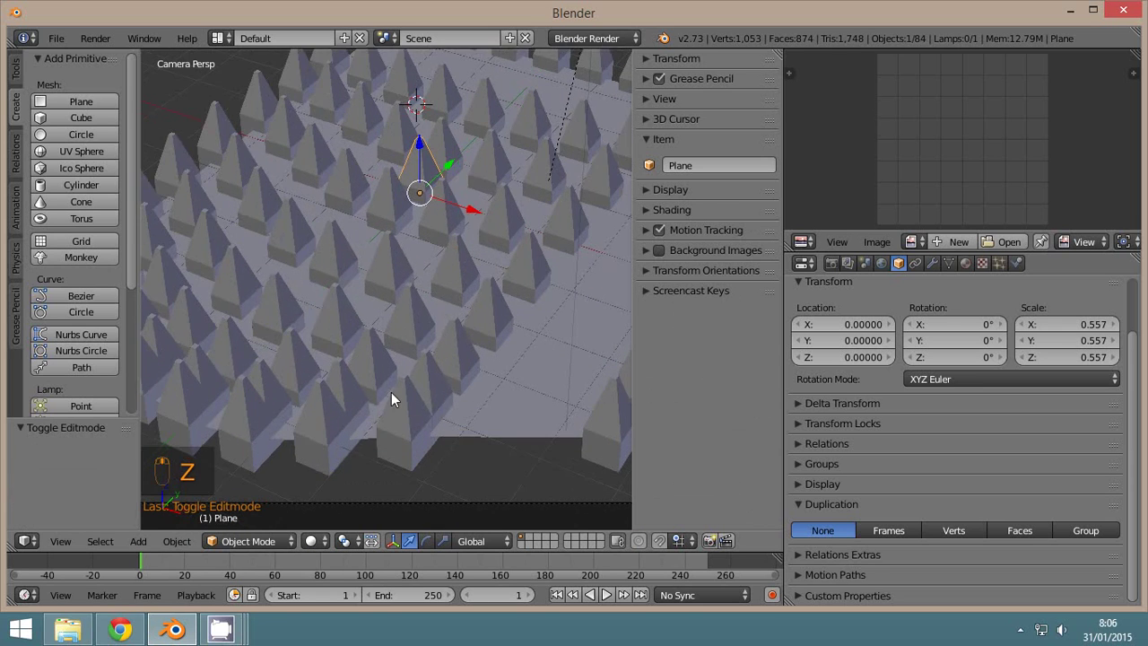
Select the base plane and make the duplicated spikes real objects with Shift+Ctrl+A.
{"action": "left_click_drag", "start_coordinate": [395, 355], "coordinate": [408, 268]}
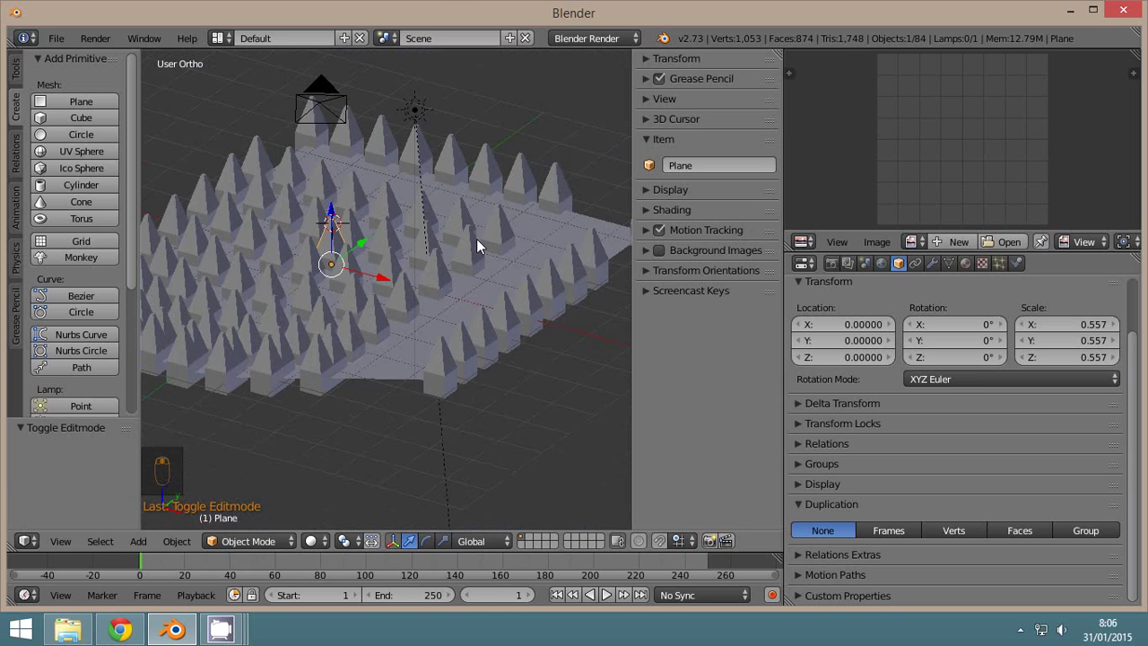
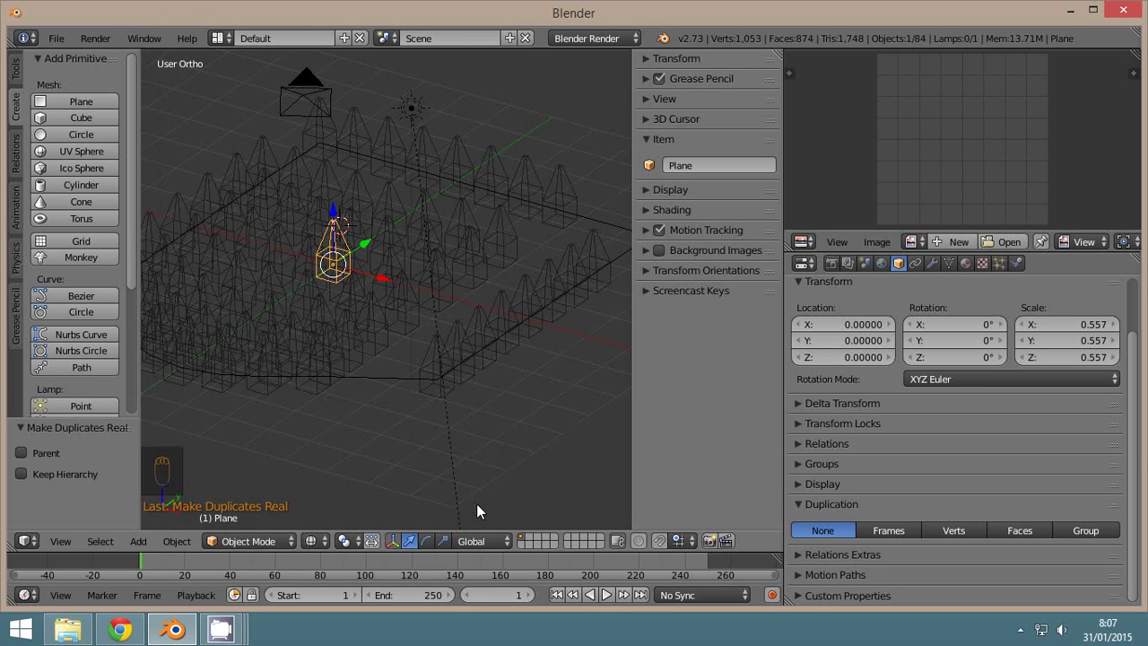
{"action": "key", "text": "z"}
{"action": "right_click", "coordinate": [379, 379]}
{"action": "key", "text": "g"}
{"action": "right_click", "coordinate": [387, 412]}
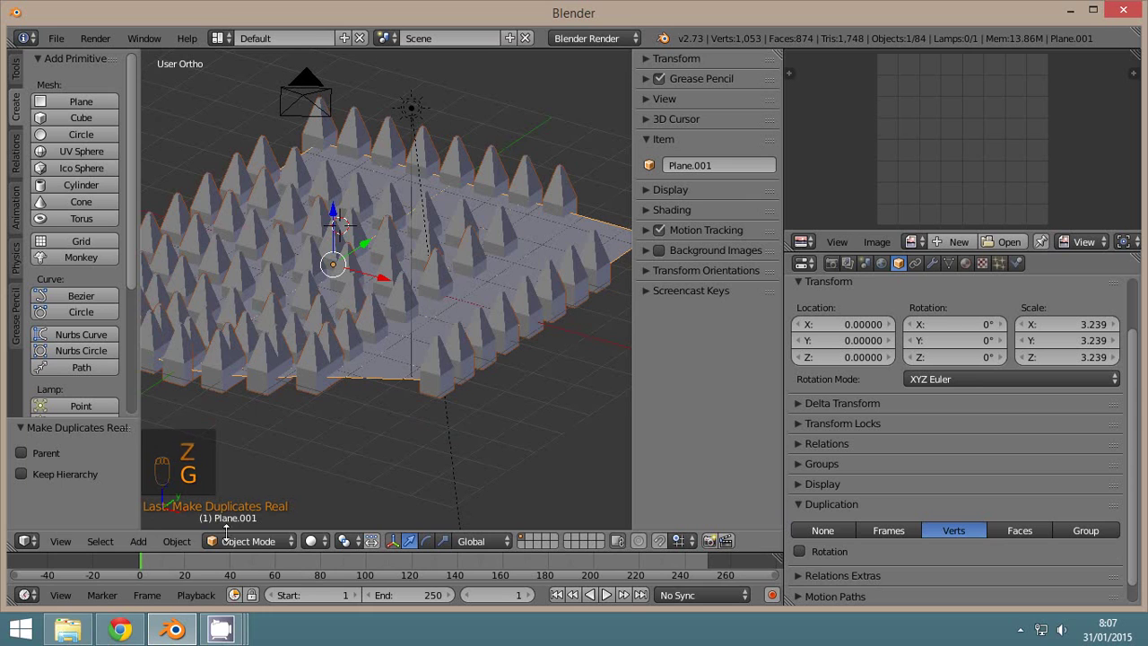
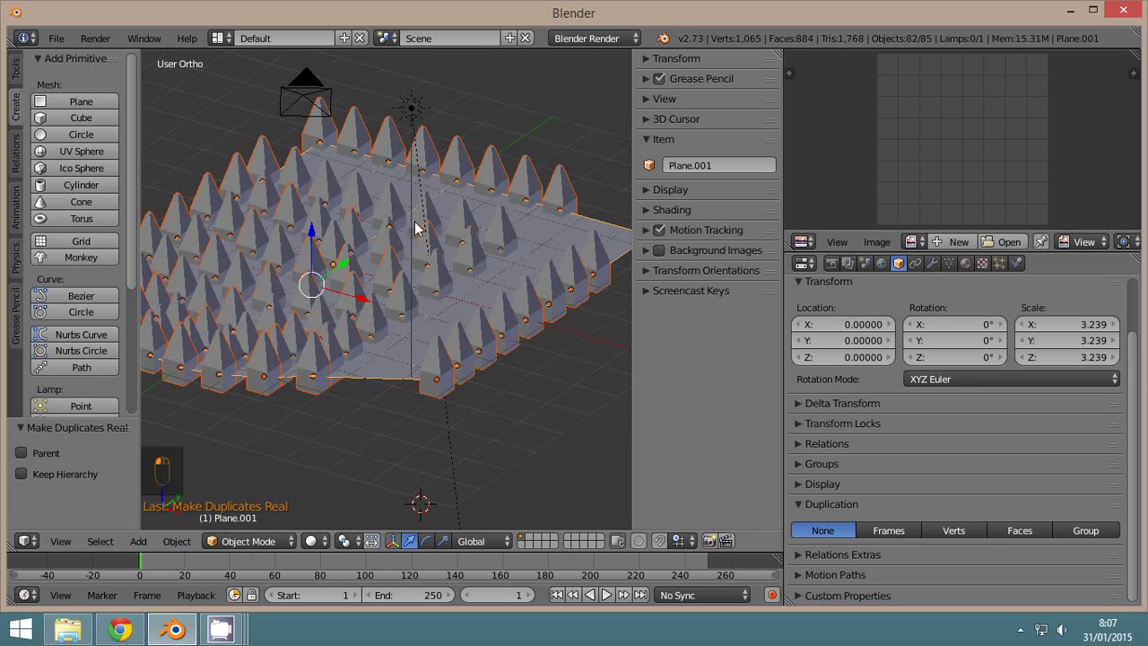
Select the base plane and delete it with X.
{"action": "key", "text": "z"}
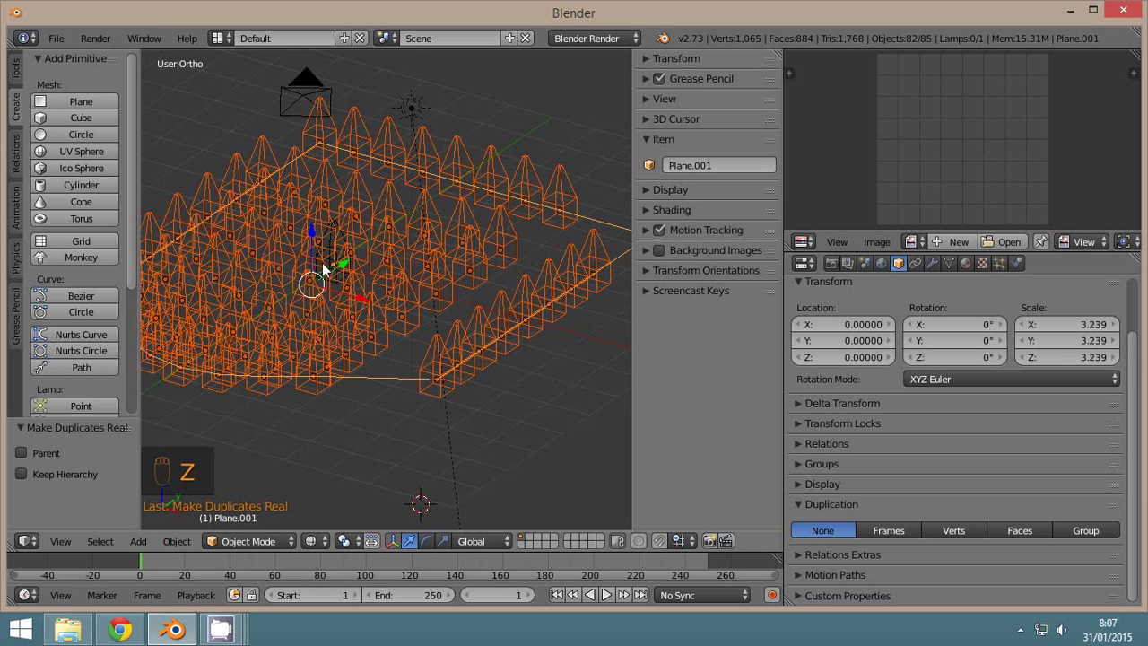
{"action": "left_click_drag", "start_coordinate": [340, 275], "coordinate": [335, 318]}
{"action": "key", "text": "g"}
{"action": "key", "text": "z"}
{"action": "right_click", "coordinate": [408, 375]}
{"action": "key", "text": "x"}
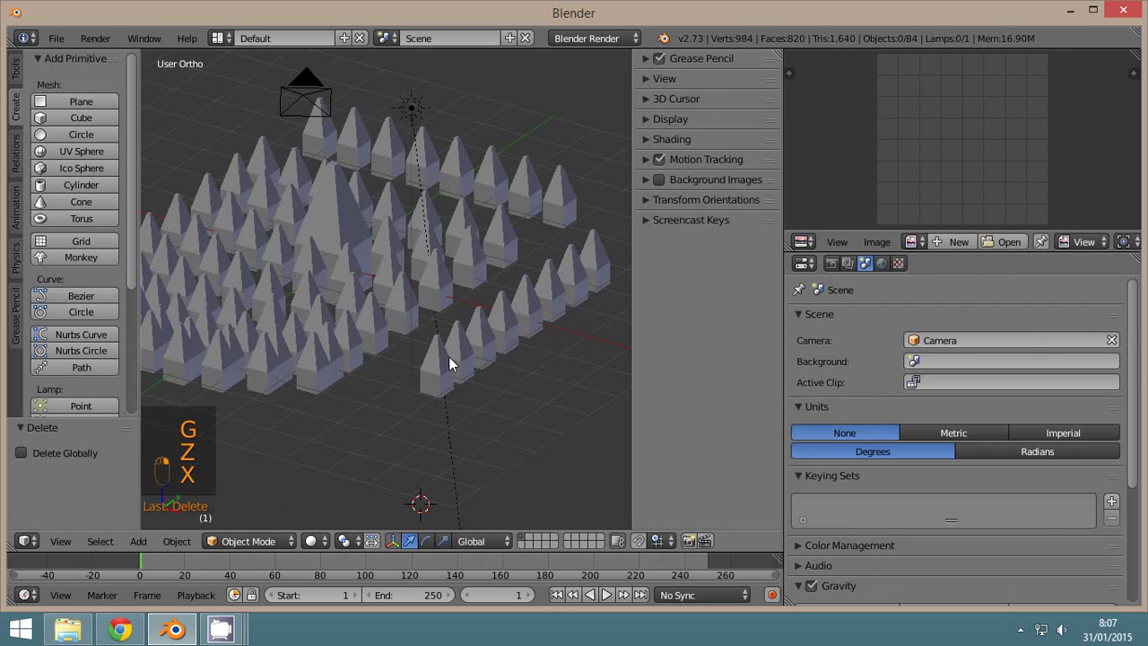
{"action": "key", "text": "g"}
Select individual spikes one by one and move them with G to random, uneven positions.
{"action": "right_click", "coordinate": [431, 367]}
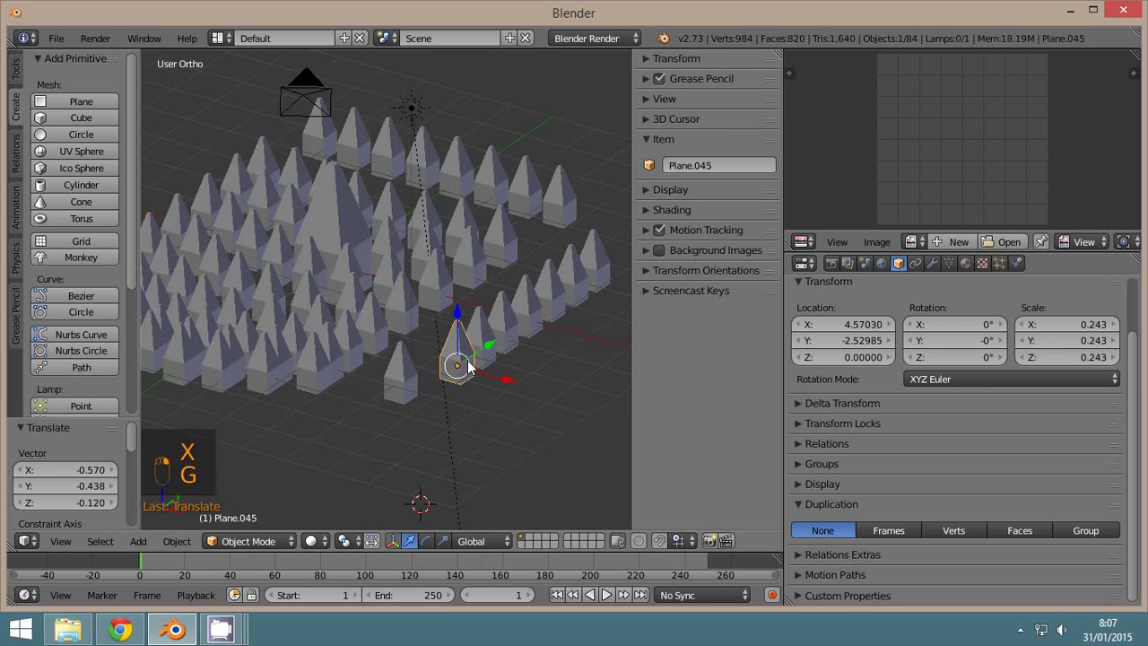
{"action": "key", "text": "g"}
{"action": "right_click", "coordinate": [466, 366]}
{"action": "right_click", "coordinate": [299, 258]}
{"action": "right_click", "coordinate": [341, 217]}
{"action": "key", "text": "x"}
{"action": "right_click", "coordinate": [400, 283]}
{"action": "right_click", "coordinate": [332, 377]}
{"action": "key", "text": "g"}
{"action": "left_click", "coordinate": [497, 312]}
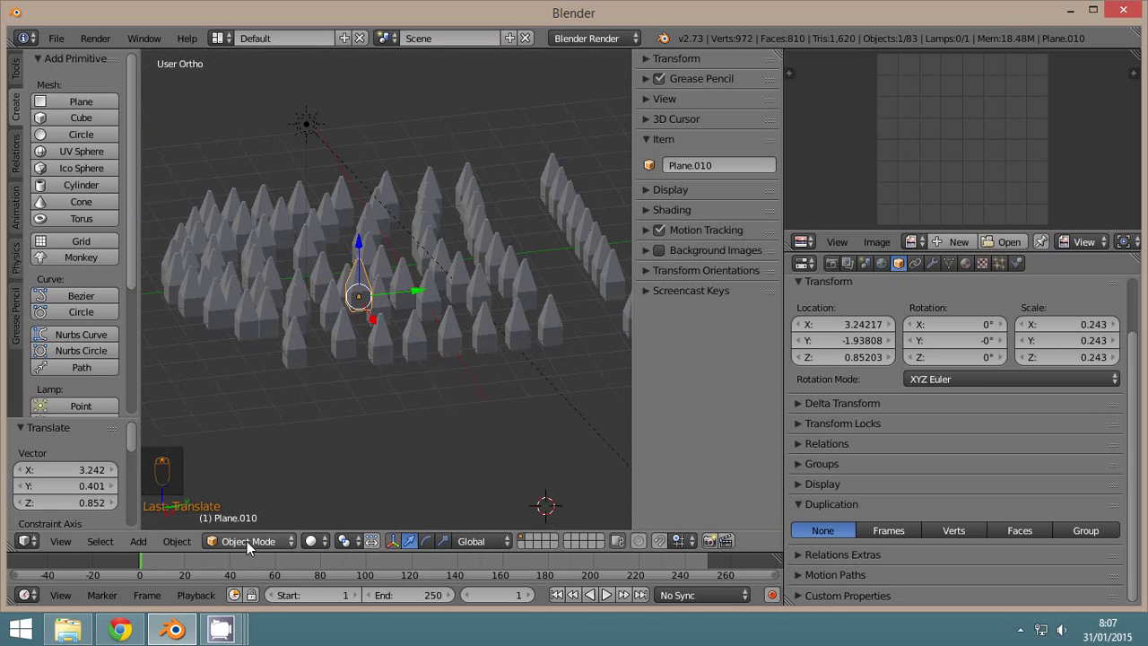
{"action": "left_click", "coordinate": [251, 550]}
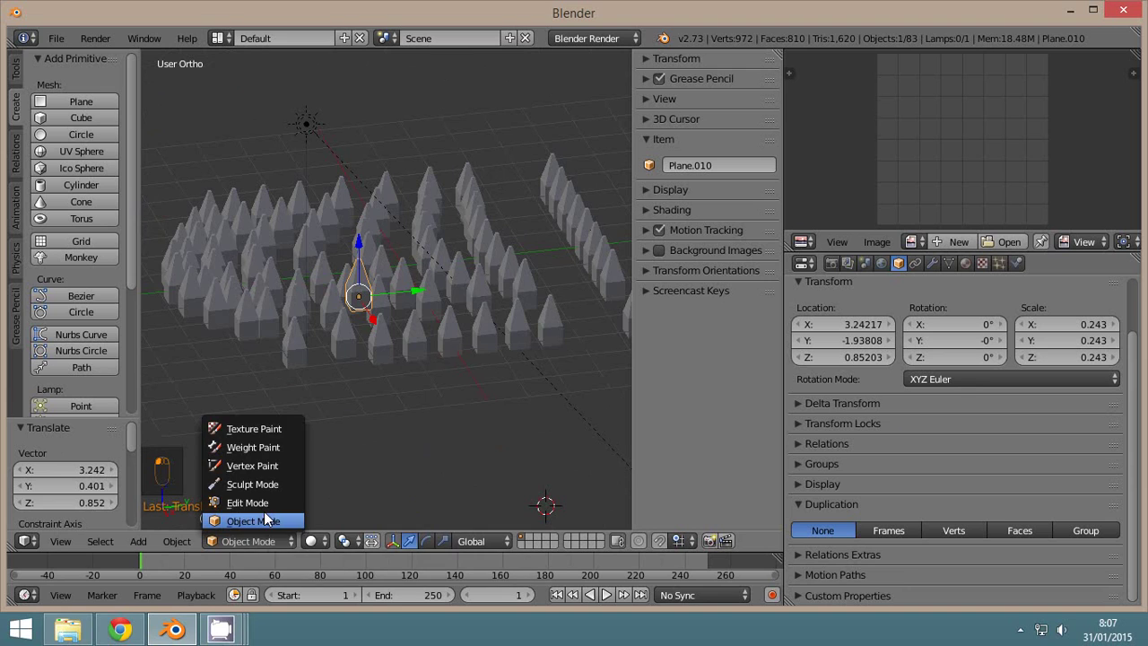